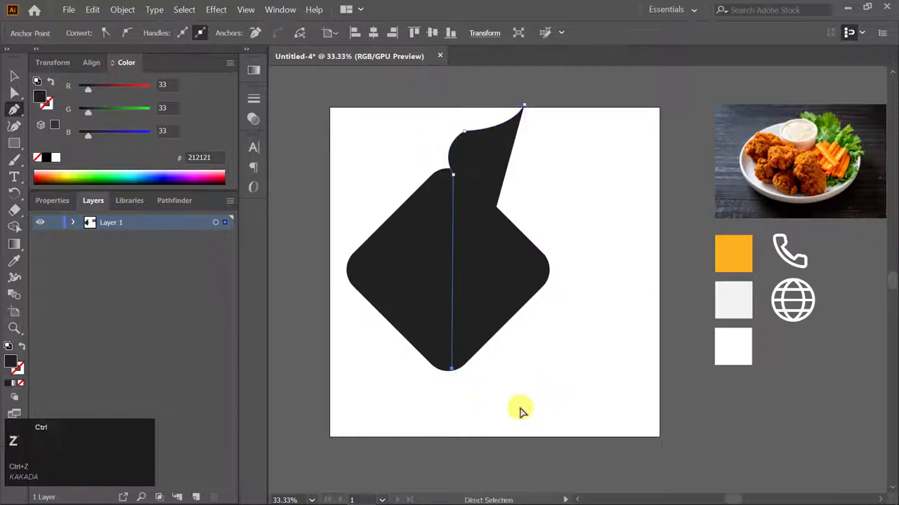
Step: Finish the left wavy panel, fill it with the sampled orange swatch and send it behind the dark square
{"action": "left_click", "coordinate": [533, 444]}
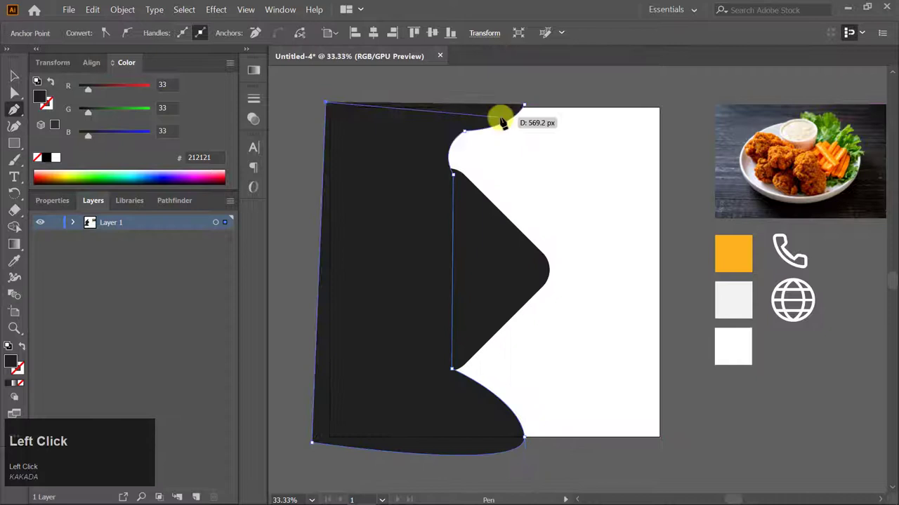
{"action": "key", "text": "i"}
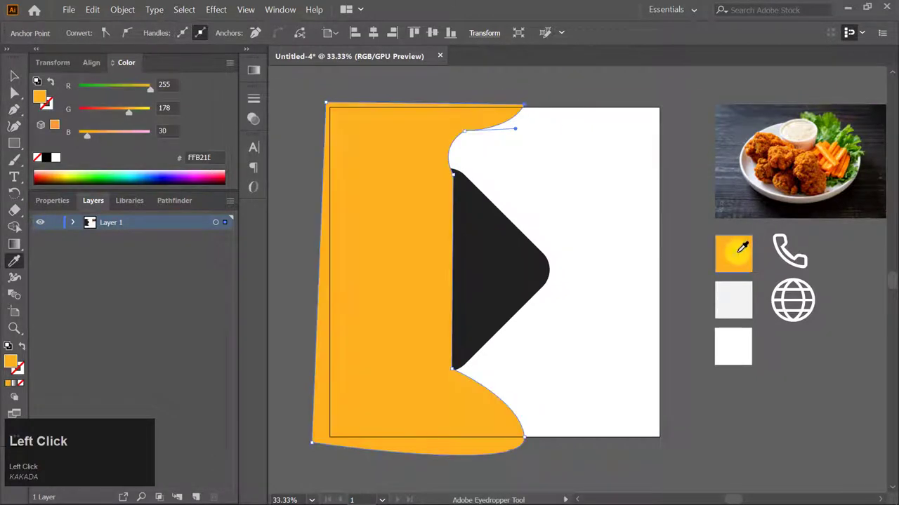
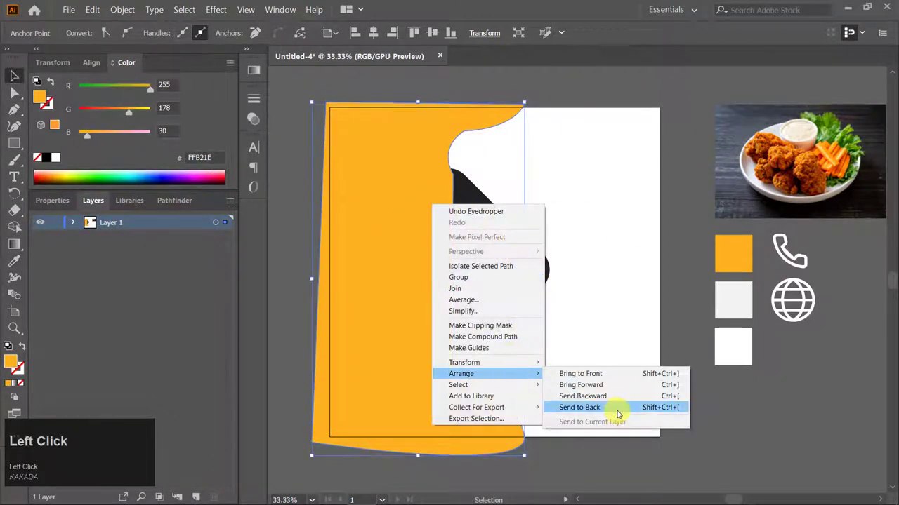
{"action": "key", "text": "v"}
{"action": "left_click", "coordinate": [599, 282]}
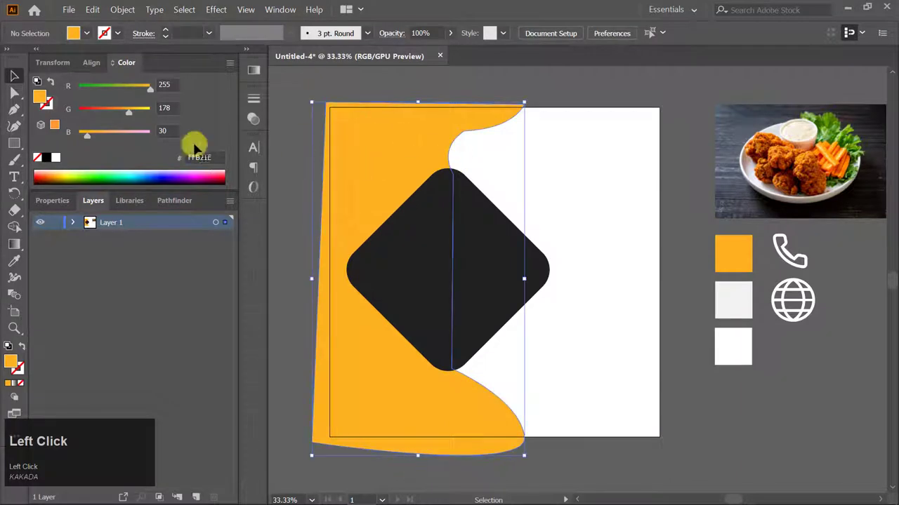
Step: Smooth the orange panel's wavy edge with the Curvature tool where it meets the square's top
{"action": "scroll", "scroll_direction": "up", "scroll_amount": 3}
{"action": "left_click_drag", "start_coordinate": [482, 134], "coordinate": [591, 125]}
{"action": "scroll", "scroll_direction": "down", "scroll_amount": 3}
{"action": "scroll", "scroll_direction": "up", "scroll_amount": 3}
{"action": "left_click_drag", "start_coordinate": [707, 226], "coordinate": [681, 210]}
{"action": "left_click_drag", "start_coordinate": [683, 204], "coordinate": [685, 219]}
{"action": "left_click_drag", "start_coordinate": [685, 219], "coordinate": [653, 301]}
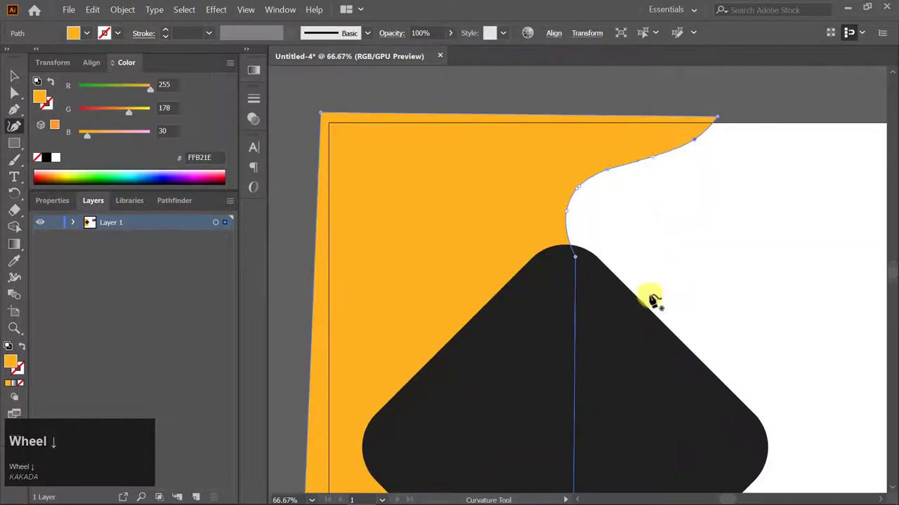
{"action": "scroll", "scroll_direction": "down", "scroll_amount": 3}
{"action": "scroll", "scroll_direction": "down", "scroll_amount": 3}
{"action": "left_click_drag", "start_coordinate": [662, 253], "coordinate": [687, 206]}
{"action": "key", "text": "v"}
Step: Refine one more curve point on the orange panel and deselect it
{"action": "left_click", "coordinate": [707, 201]}
{"action": "scroll", "scroll_direction": "down", "scroll_amount": 3}
{"action": "scroll", "scroll_direction": "up", "scroll_amount": 3}
{"action": "left_click", "coordinate": [578, 207]}
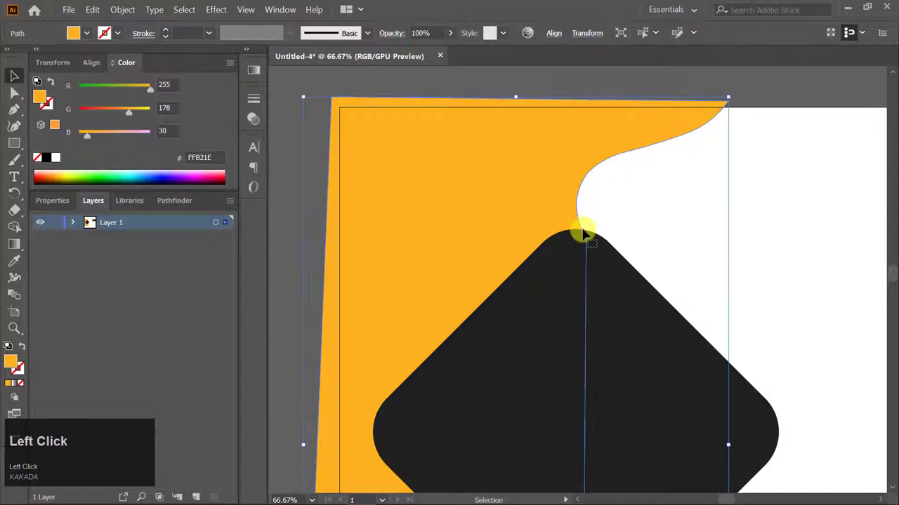
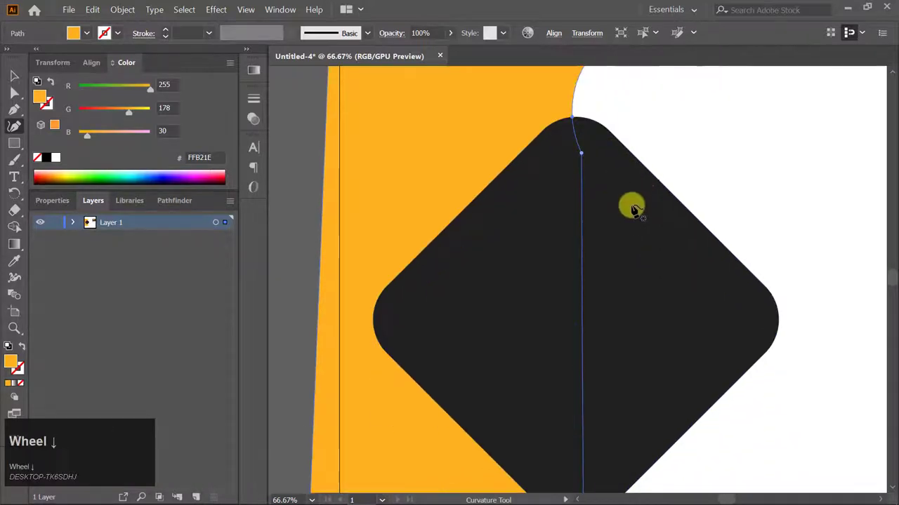
{"action": "key", "text": "v"}
{"action": "left_click", "coordinate": [777, 163]}
{"action": "scroll", "scroll_direction": "down", "scroll_amount": 3}
{"action": "scroll", "scroll_direction": "down", "scroll_amount": 3}
{"action": "scroll", "scroll_direction": "up", "scroll_amount": 3}
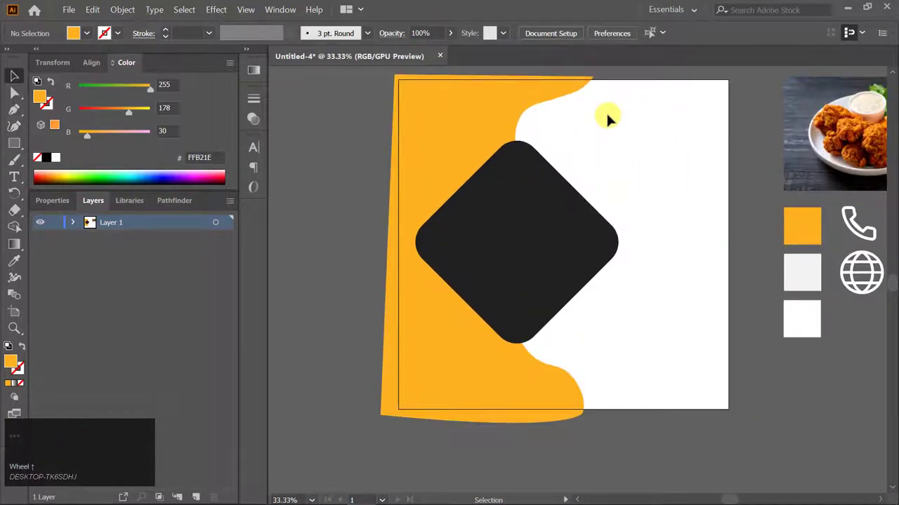
Step: Draw a light grey F2F2F2 wavy shape on the right side behind the dark square
{"action": "key", "text": "p"}
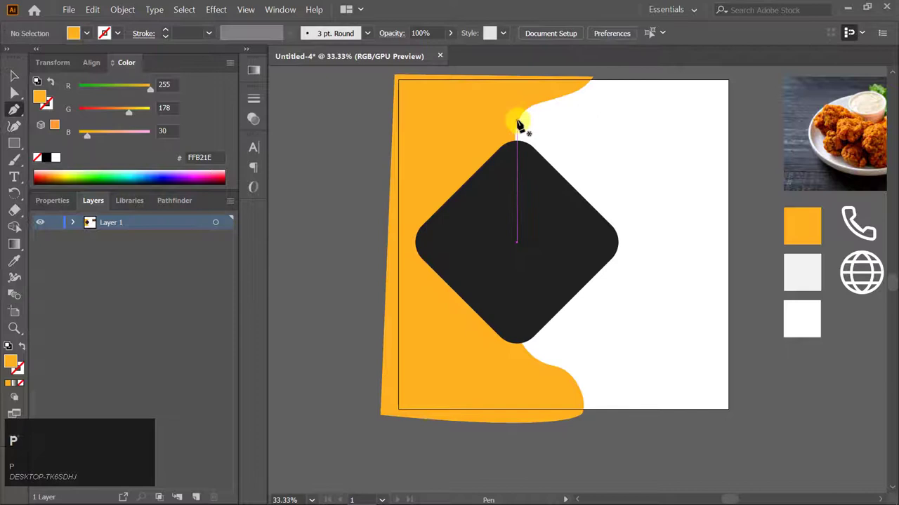
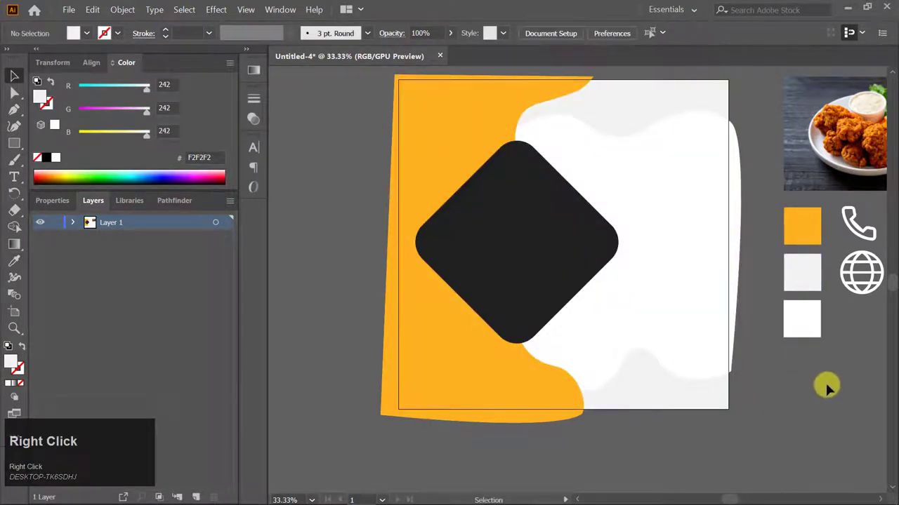
{"action": "left_click", "coordinate": [831, 389]}
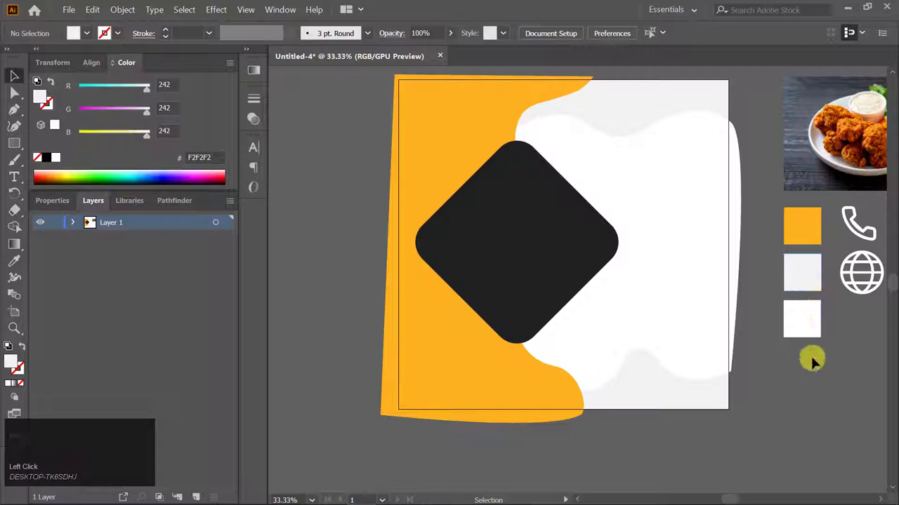
{"action": "left_click", "coordinate": [566, 235]}
Step: Alt-drag a smaller copy of the dark rounded square to overlap the large one's lower-left
{"action": "left_click_drag", "start_coordinate": [576, 222], "coordinate": [502, 327]}
{"action": "scroll", "scroll_direction": "up", "scroll_amount": 3}
{"action": "scroll", "scroll_direction": "down", "scroll_amount": 3}
{"action": "left_click", "coordinate": [826, 405]}
{"action": "scroll", "scroll_direction": "down", "scroll_amount": 3}
{"action": "left_click", "coordinate": [486, 244]}
{"action": "scroll", "scroll_direction": "down", "scroll_amount": 3}
{"action": "left_click", "coordinate": [469, 249]}
{"action": "scroll", "scroll_direction": "up", "scroll_amount": 3}
{"action": "scroll", "scroll_direction": "down", "scroll_amount": 3}
Step: Move a square copy over the fried chicken photo and arrange it in front as a frame
{"action": "left_click_drag", "start_coordinate": [540, 223], "coordinate": [719, 156]}
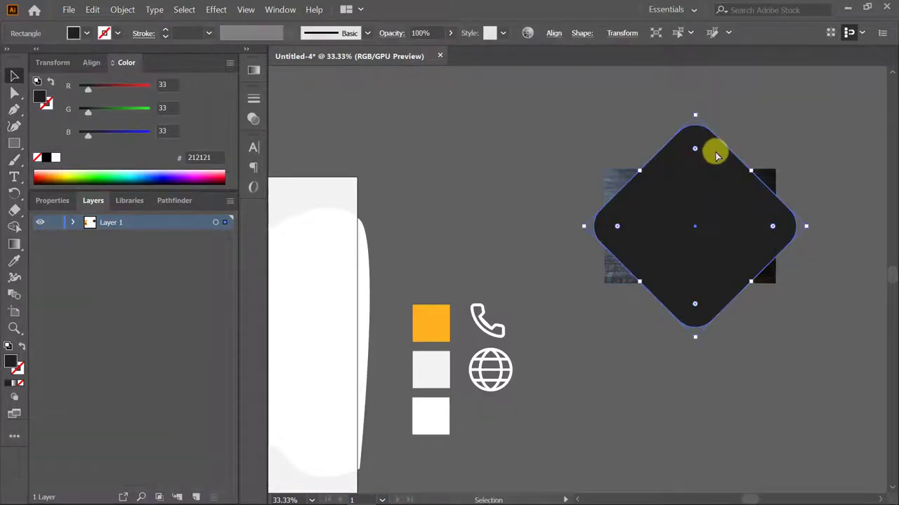
{"action": "right_click", "coordinate": [719, 156]}
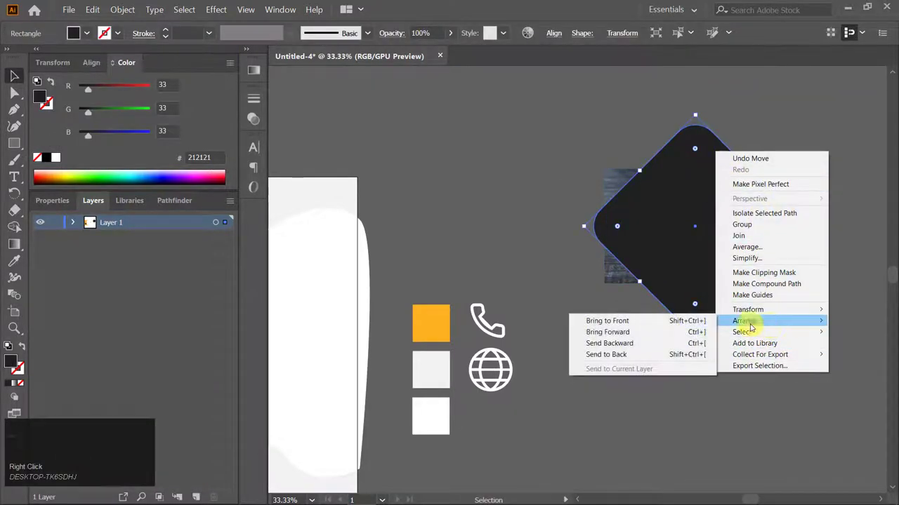
{"action": "left_click", "coordinate": [700, 355]}
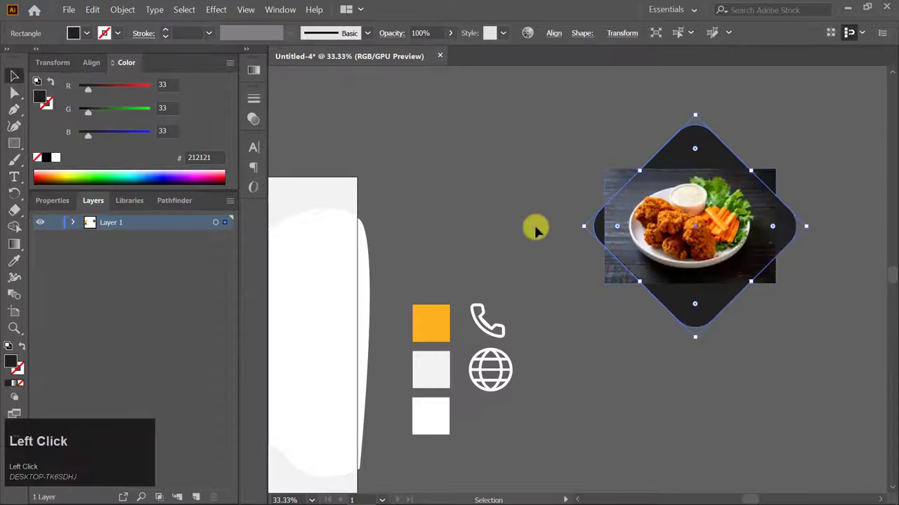
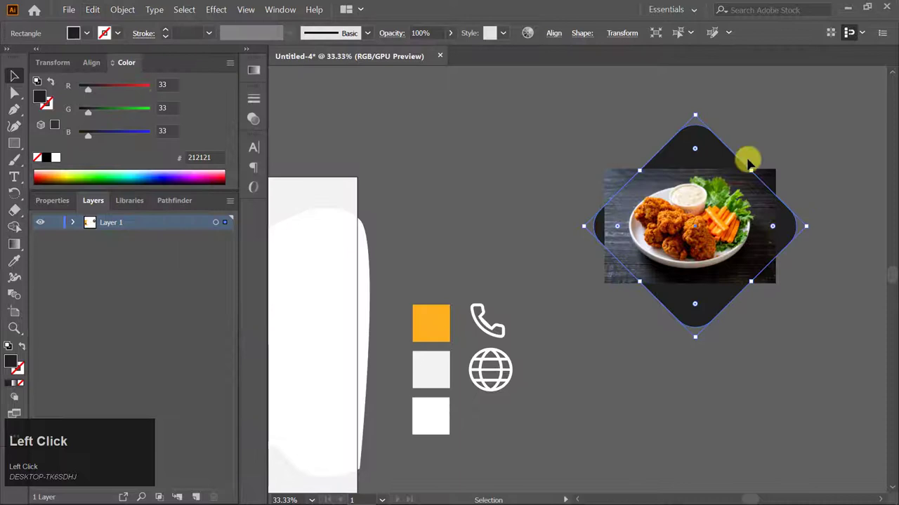
{"action": "right_click", "coordinate": [733, 163]}
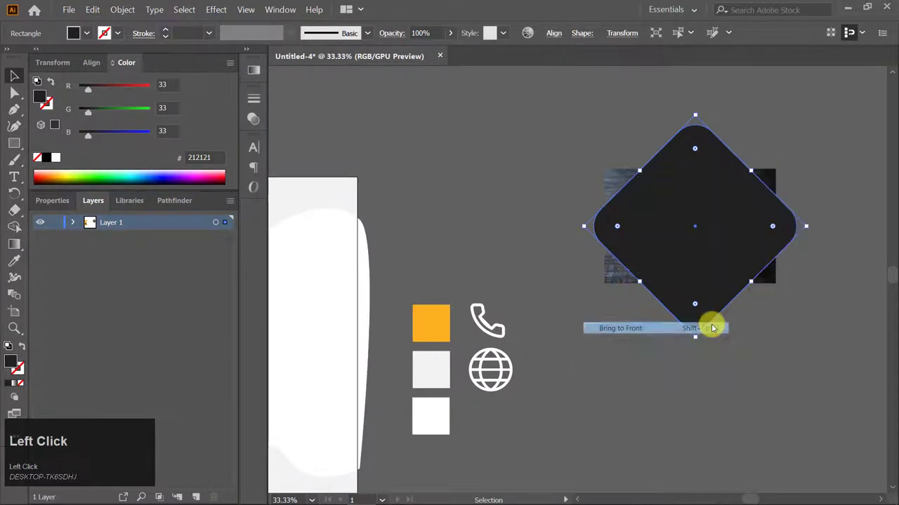
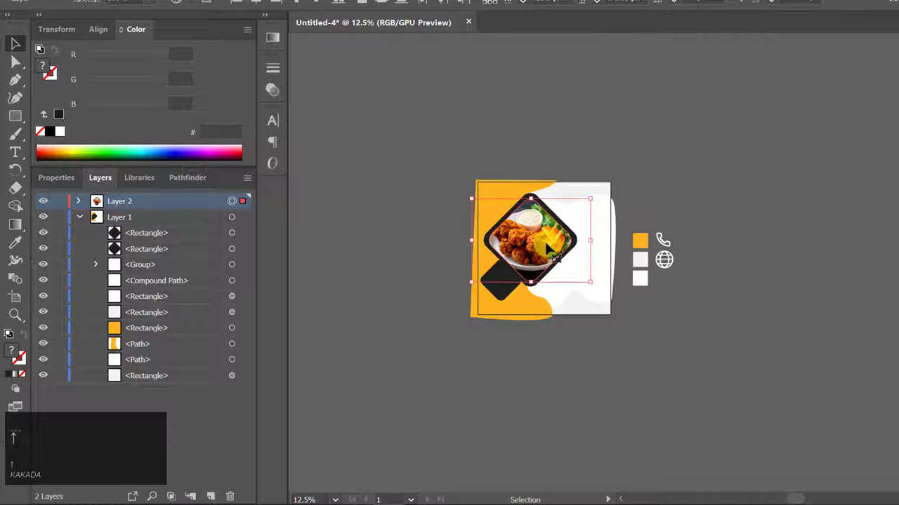
Step: Paste a scaled-down copy of the small square in front with a 4 pt white stroke and no fill
{"action": "scroll", "scroll_direction": "up", "scroll_amount": 3}
{"action": "scroll", "scroll_direction": "up", "scroll_amount": 3}
{"action": "left_click", "coordinate": [387, 388]}
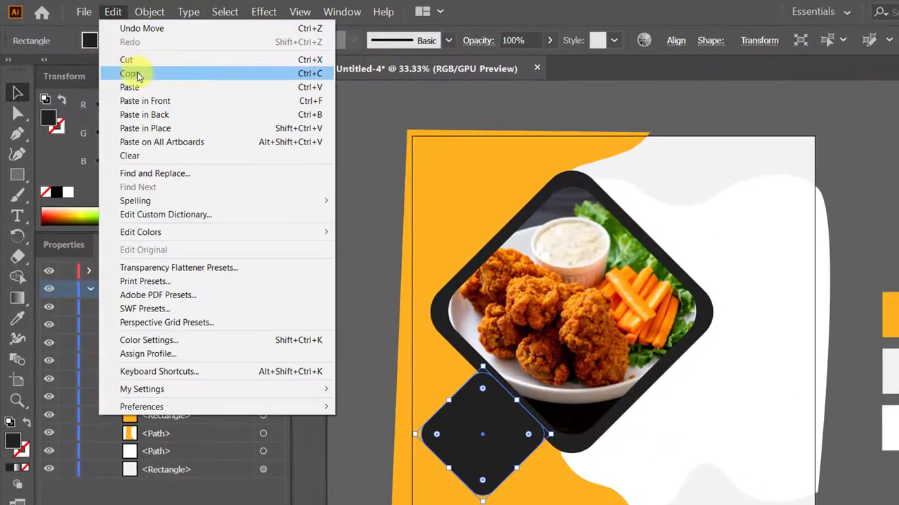
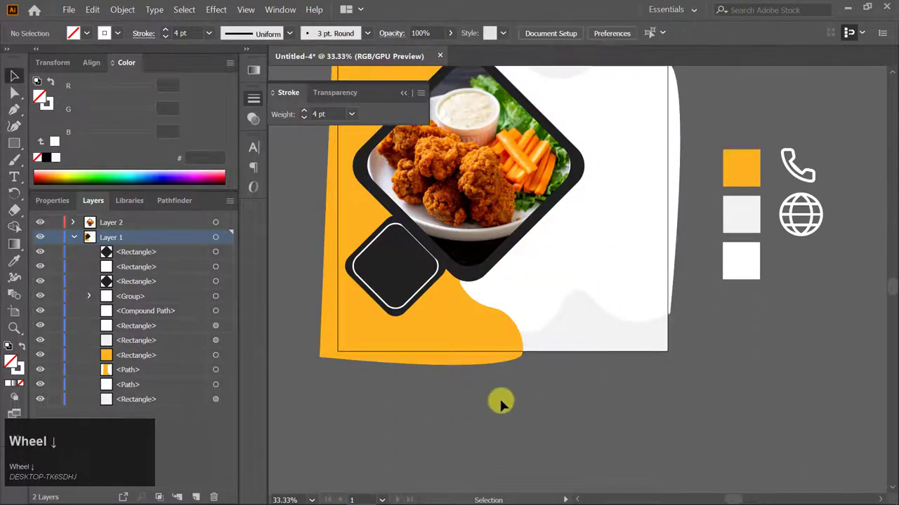
{"action": "scroll", "scroll_direction": "up", "scroll_amount": 3}
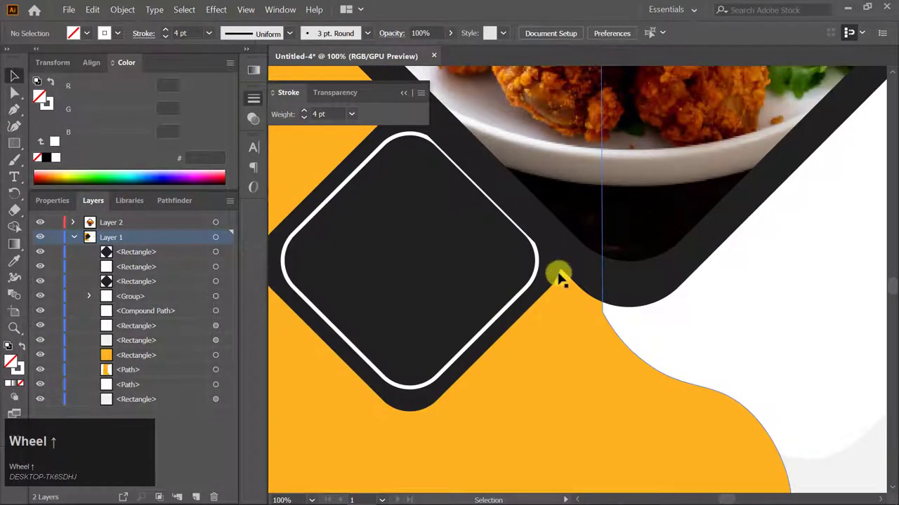
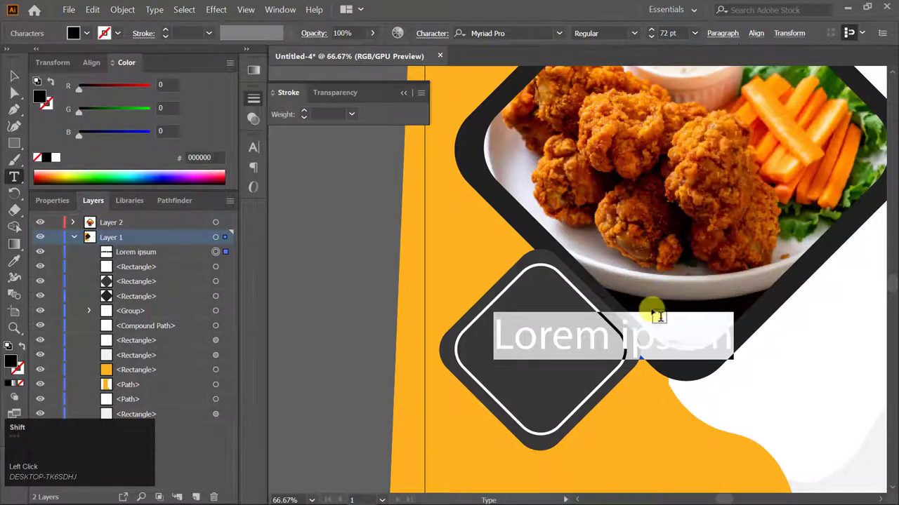
Step: Type a bold white $10 price, enlarge it and centre it inside the dark diamond badge
{"action": "key", "text": "shift+4"}
{"action": "type", "text": "10"}
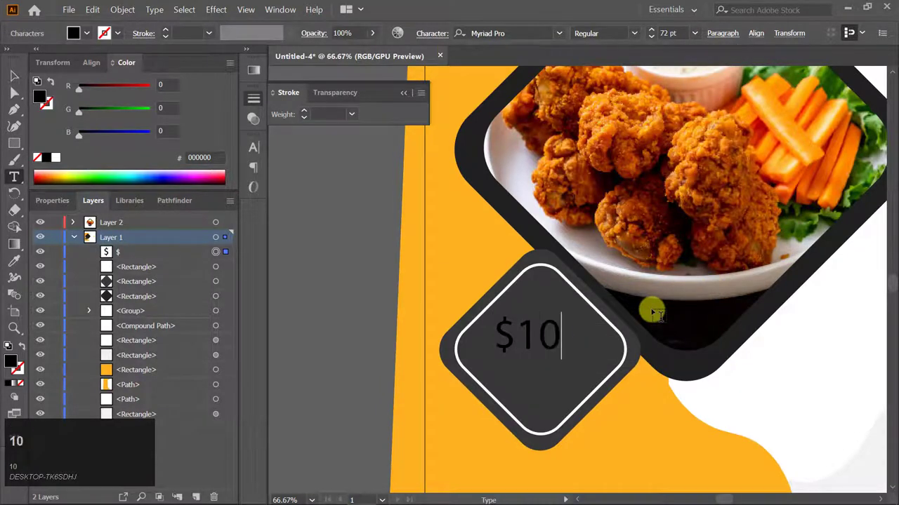
{"action": "key", "text": "ctrl+a"}
{"action": "left_click", "coordinate": [632, 44]}
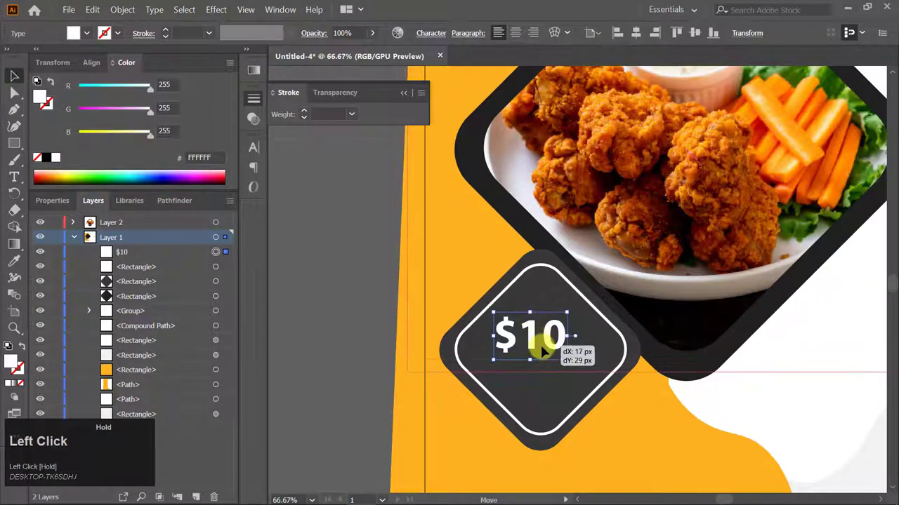
{"action": "key", "text": "ctrl+z"}
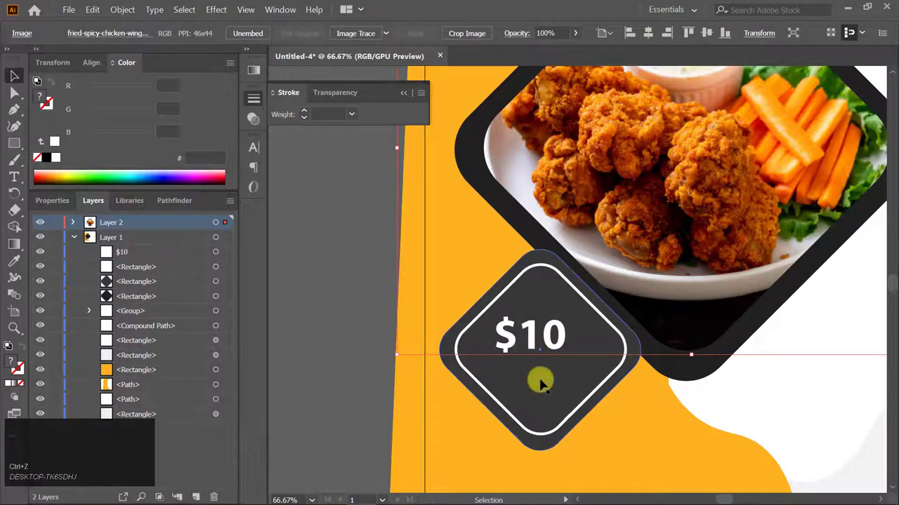
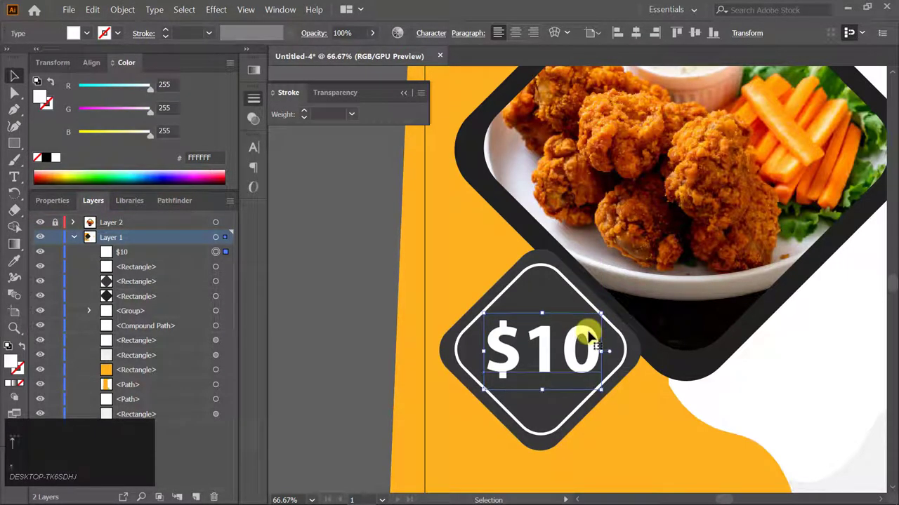
{"action": "left_click", "coordinate": [380, 291]}
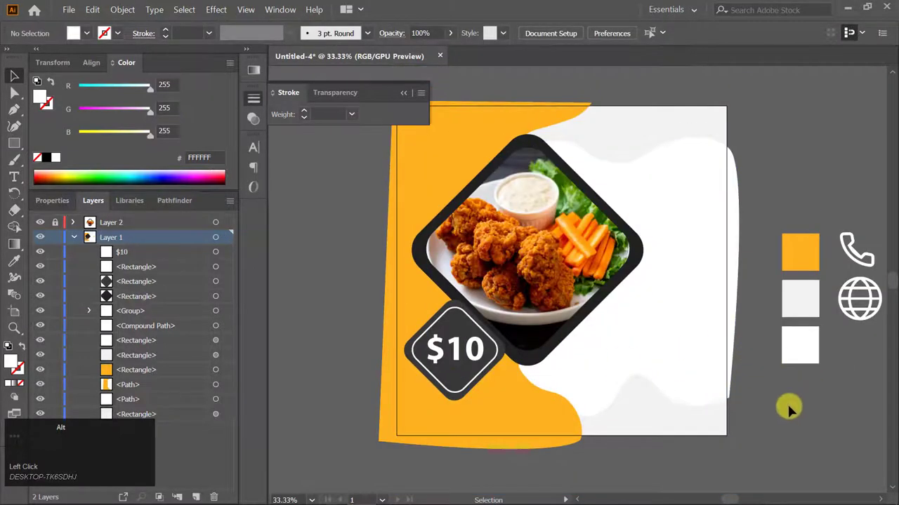
Step: Type MENU in Myriad Pro Bold and a duplicate retyped as Special in a script face
{"action": "scroll", "scroll_direction": "up", "scroll_amount": 3}
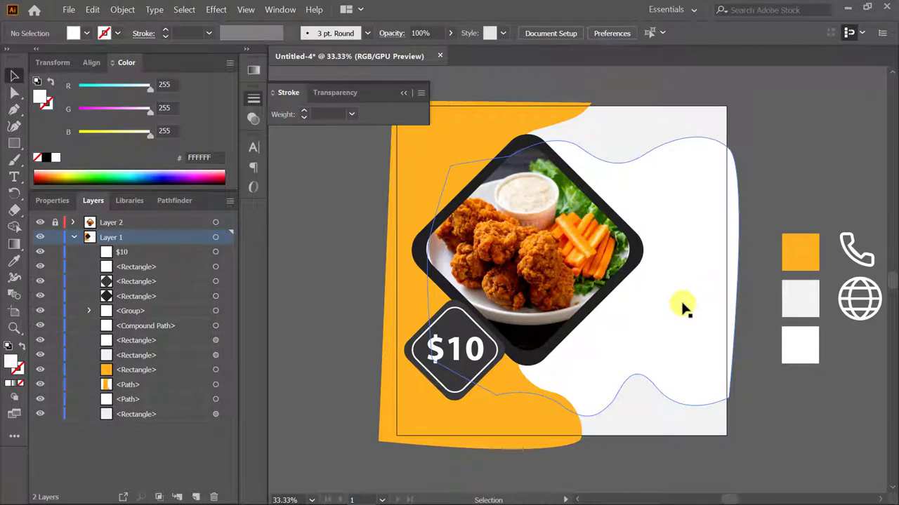
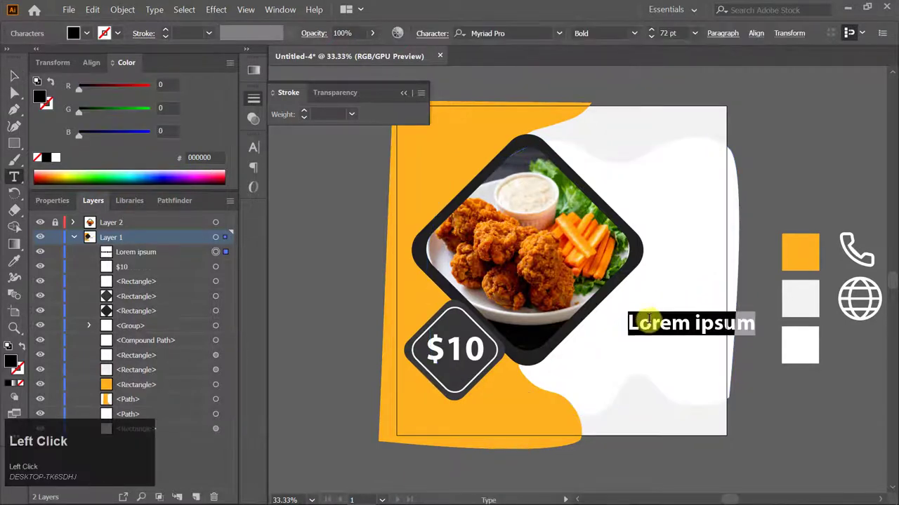
{"action": "type", "text": "menu"}
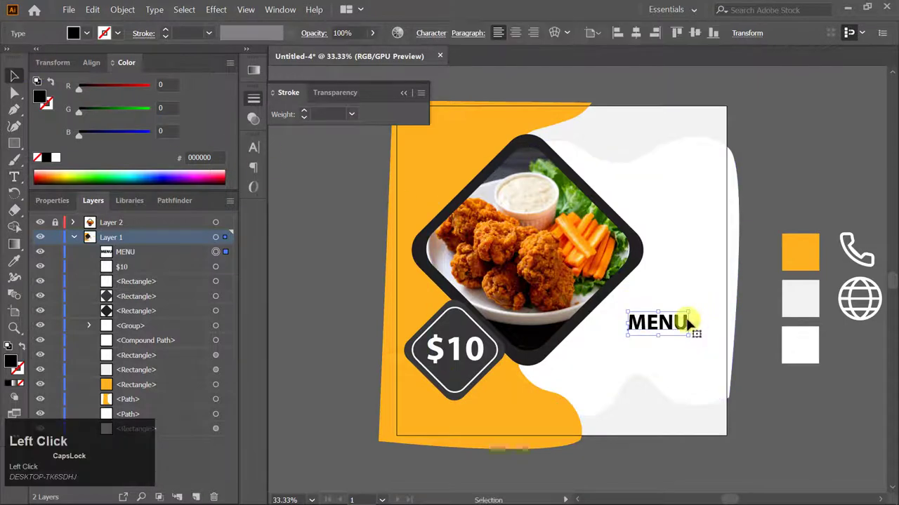
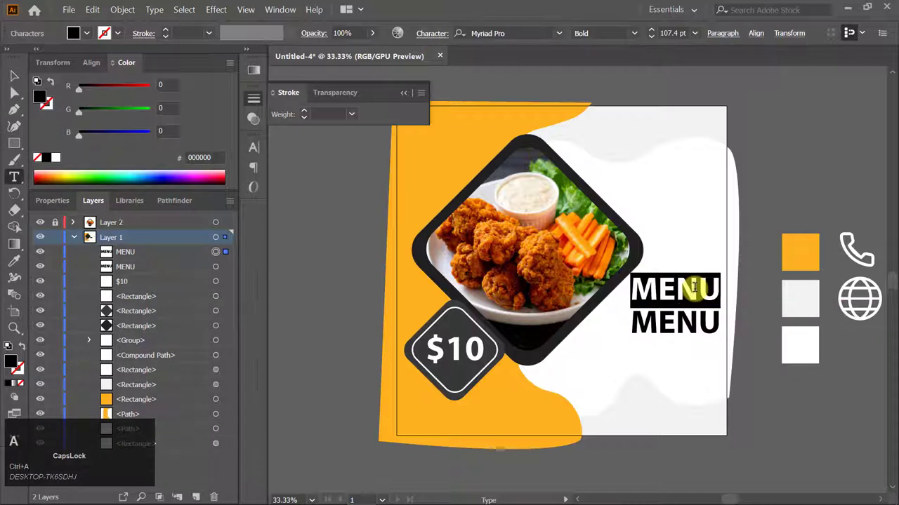
{"action": "type", "text": "spe"}
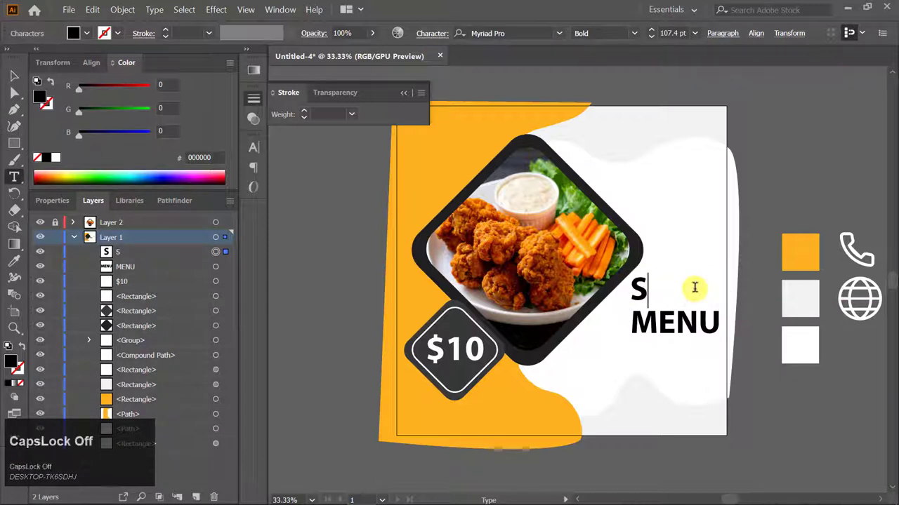
{"action": "type", "text": "pecial"}
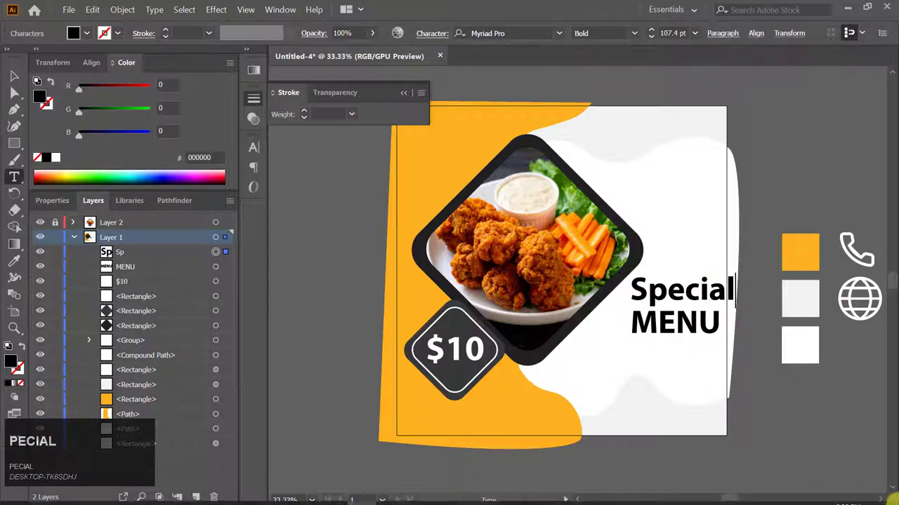
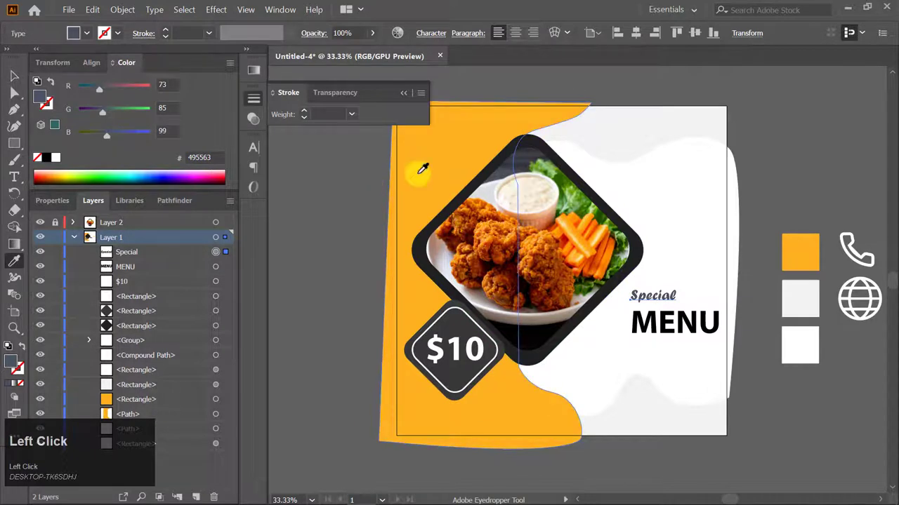
{"action": "key", "text": "v"}
{"action": "left_click", "coordinate": [662, 294]}
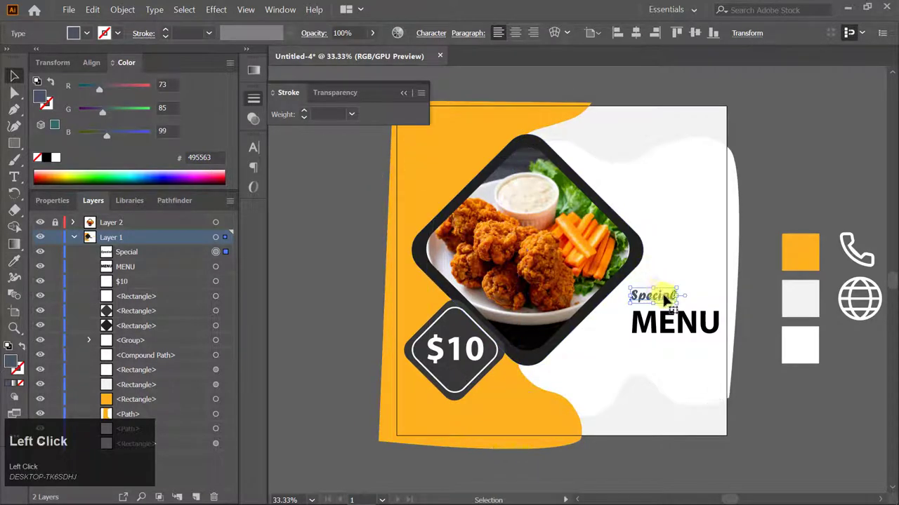
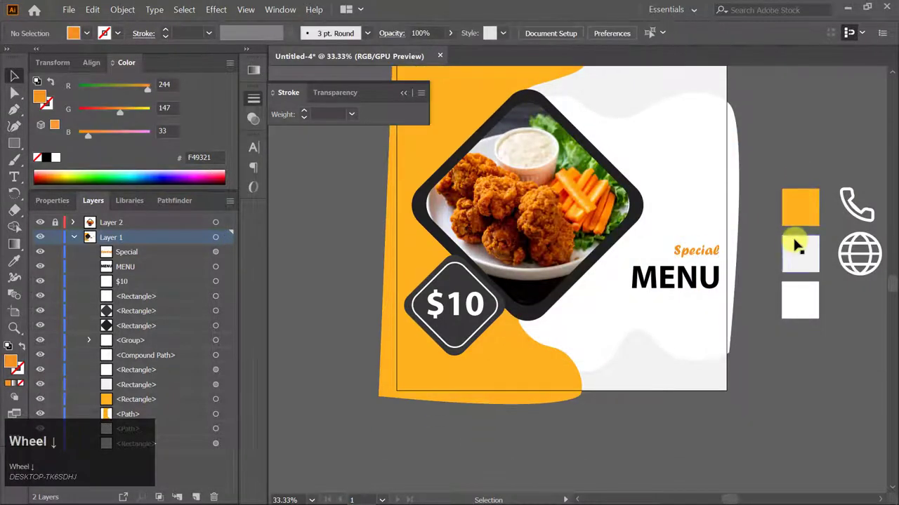
Step: Fill Special with a lighter orange and nudge the Special MENU heading into place
{"action": "left_click", "coordinate": [720, 254]}
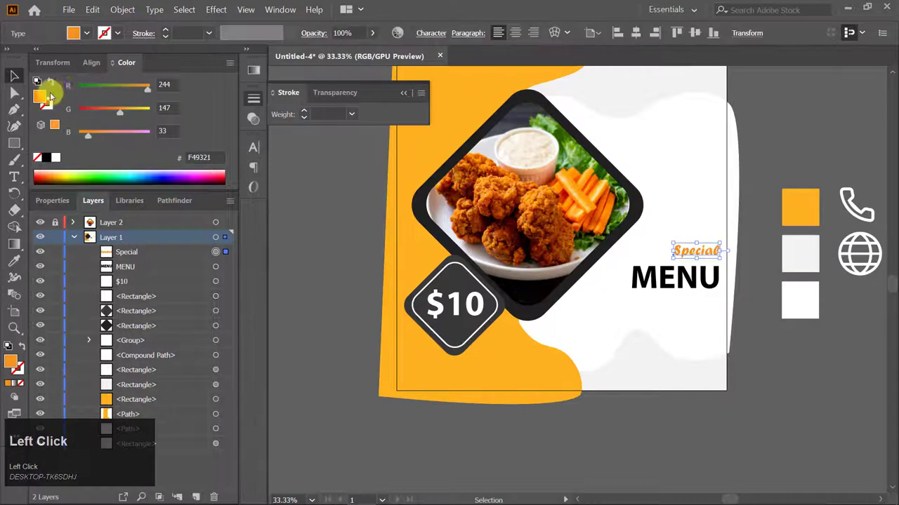
{"action": "left_click_drag", "start_coordinate": [120, 117], "coordinate": [784, 366]}
{"action": "left_click", "coordinate": [797, 364]}
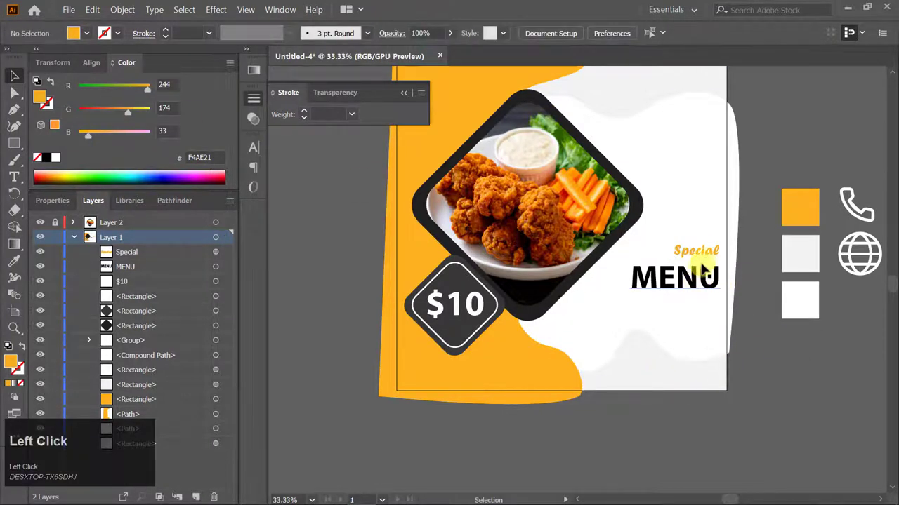
{"action": "left_click_drag", "start_coordinate": [711, 251], "coordinate": [712, 267]}
{"action": "key", "text": "Up"}
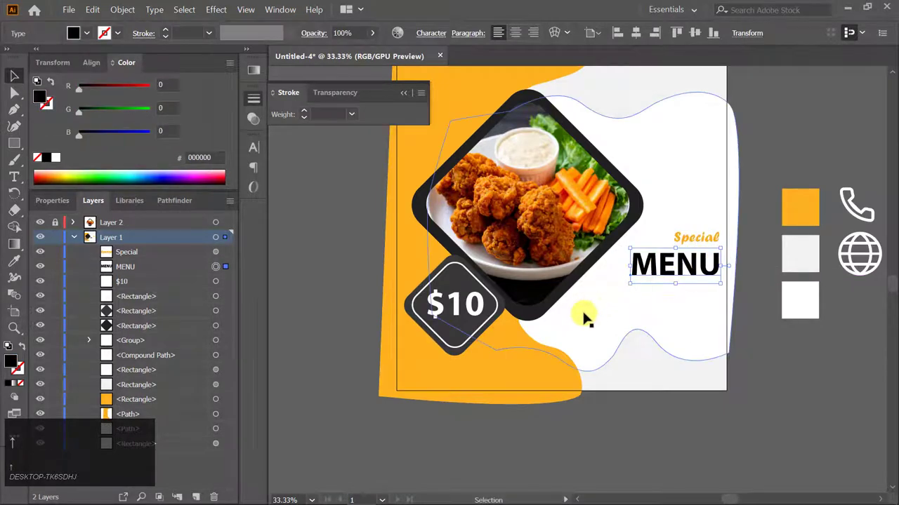
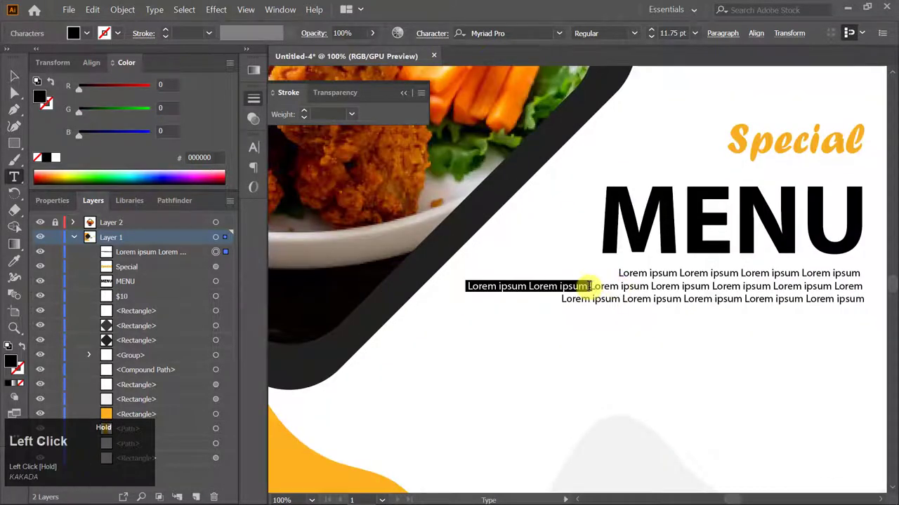
Step: Break the 11.75 pt Lorem ipsum body text into three right-aligned lines and deselect it
{"action": "key", "text": "shift+space"}
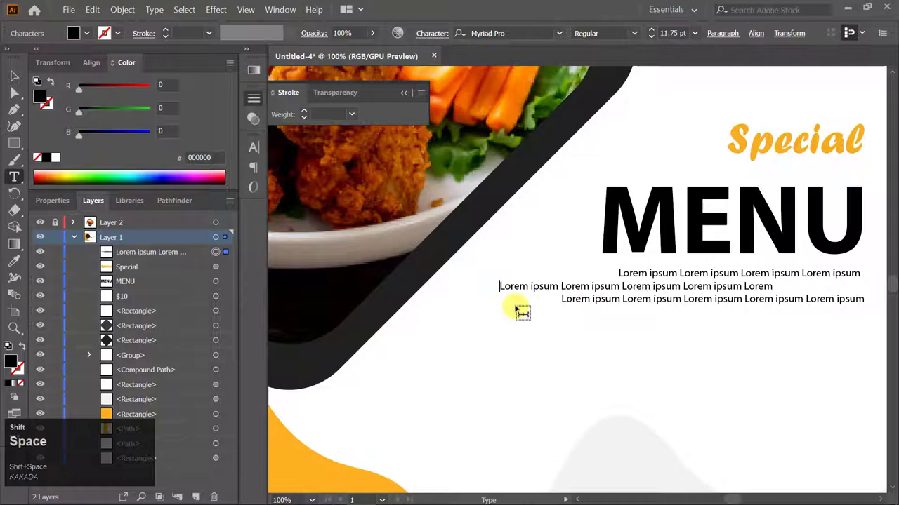
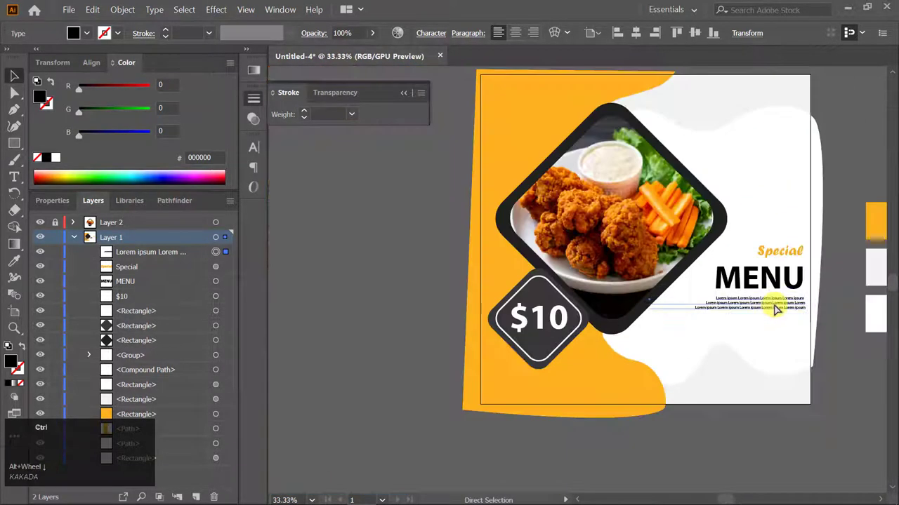
{"action": "left_click", "coordinate": [825, 364]}
{"action": "scroll", "scroll_direction": "down", "scroll_amount": 3}
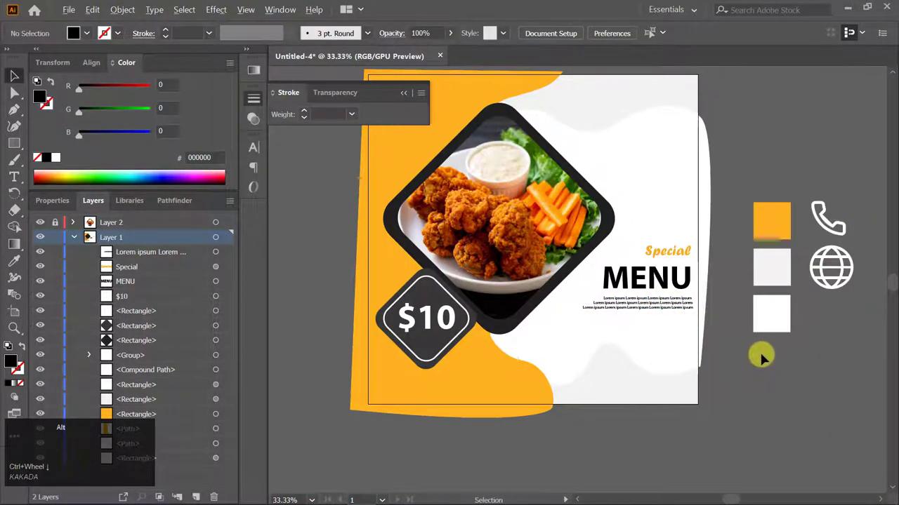
{"action": "scroll", "scroll_direction": "up", "scroll_amount": 3}
Step: Add white ORDER NOW text over an orange rounded rectangle and widen the button to fit
{"action": "key", "text": "m"}
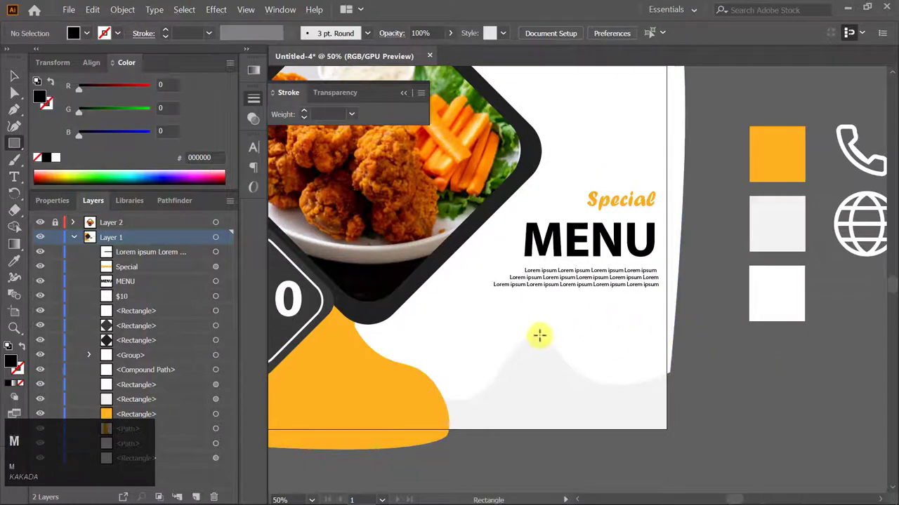
{"action": "key", "text": "t"}
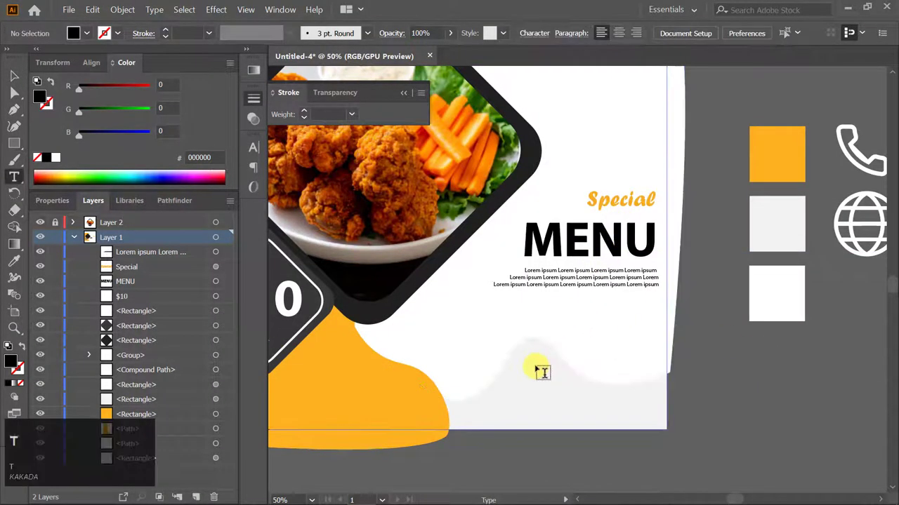
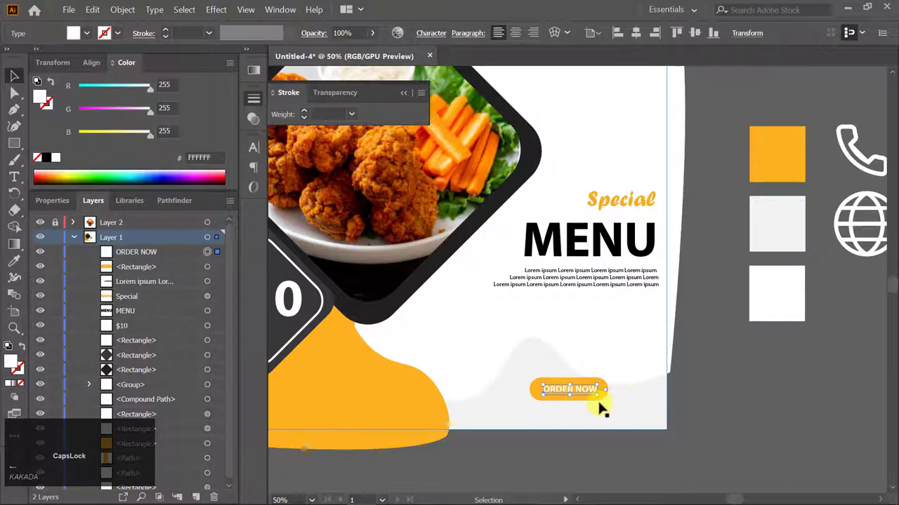
{"action": "scroll", "scroll_direction": "up", "scroll_amount": 3}
{"action": "left_click", "coordinate": [574, 395]}
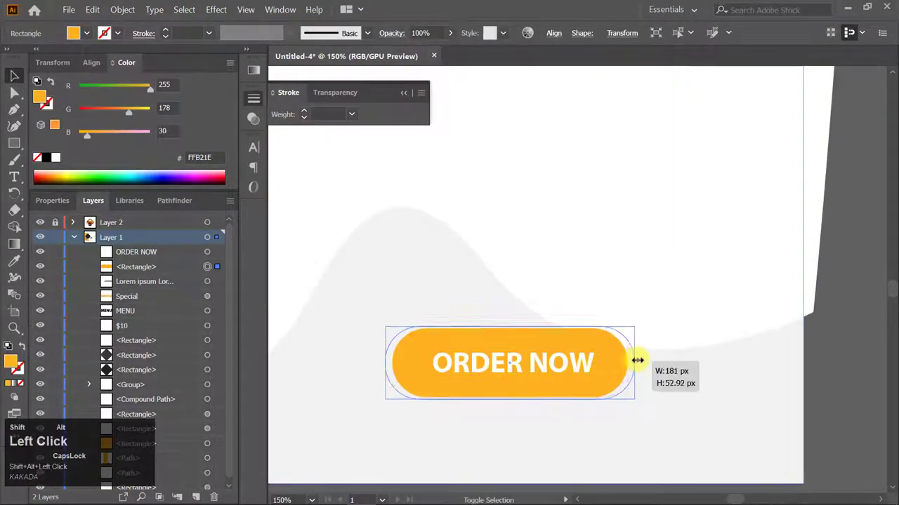
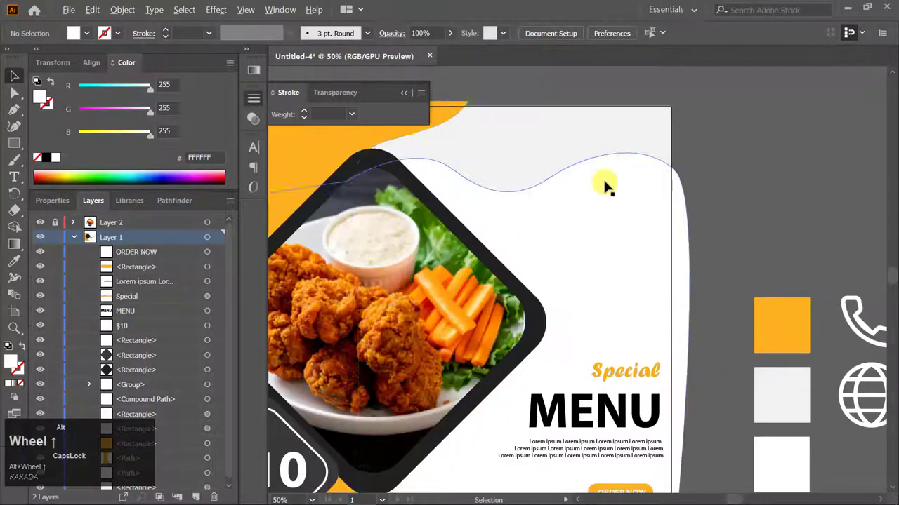
Step: Duplicate a 10 px orange dot into a three-by-four grid and group it at the upper right
{"action": "scroll", "scroll_direction": "up", "scroll_amount": 3}
{"action": "right_click", "coordinate": [15, 145]}
{"action": "left_click", "coordinate": [62, 163]}
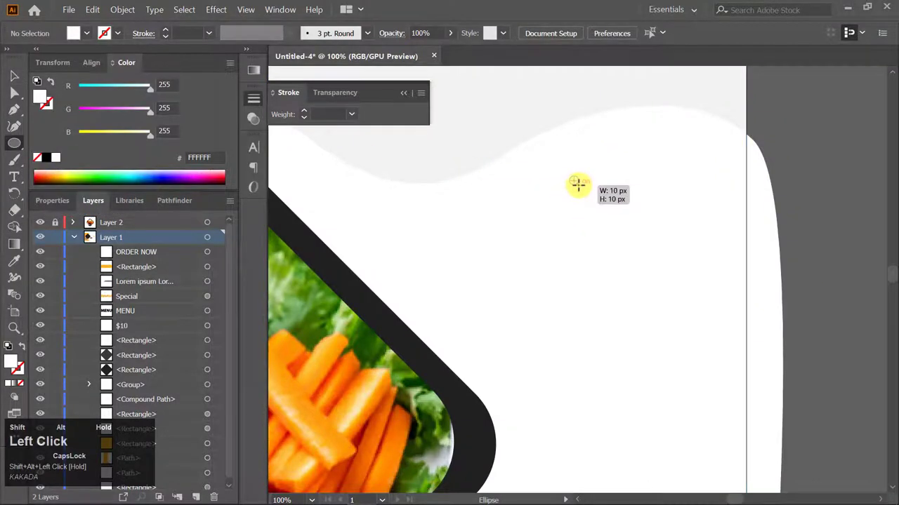
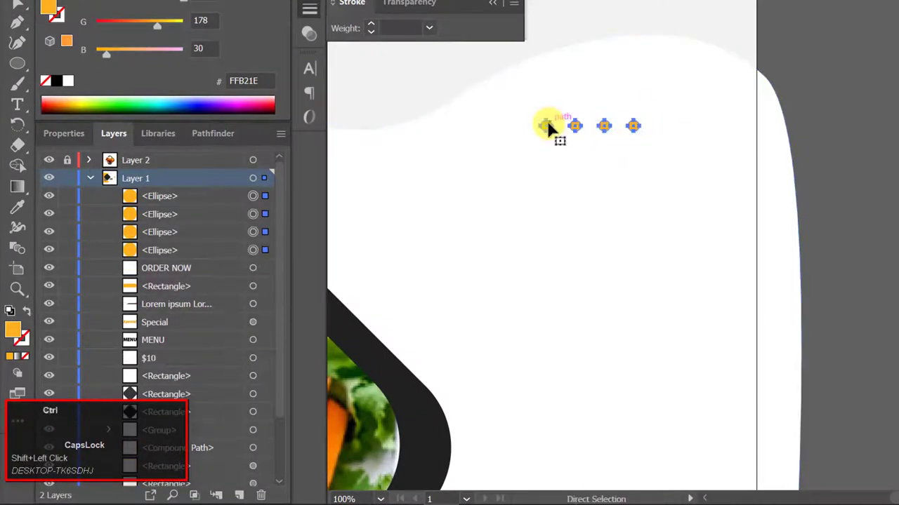
{"action": "key", "text": "ctrl+g"}
{"action": "left_click", "coordinate": [607, 130]}
{"action": "key", "text": "ctrl+g"}
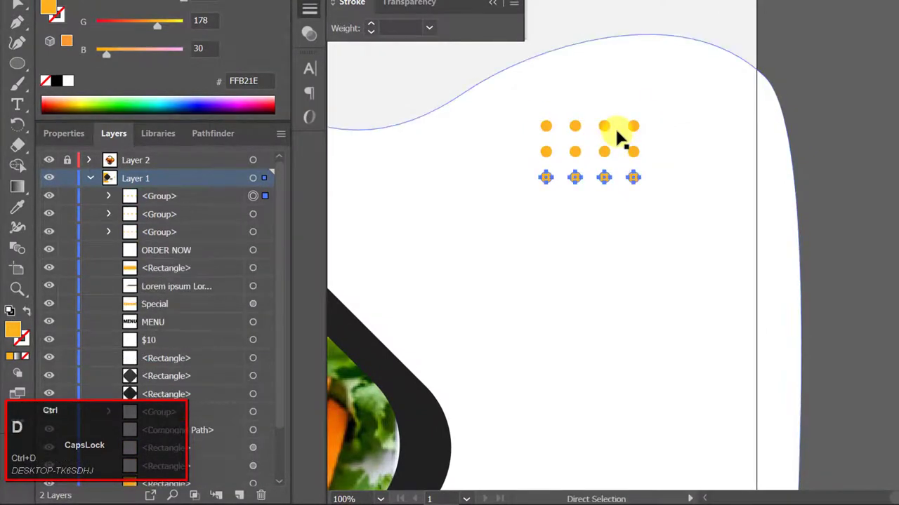
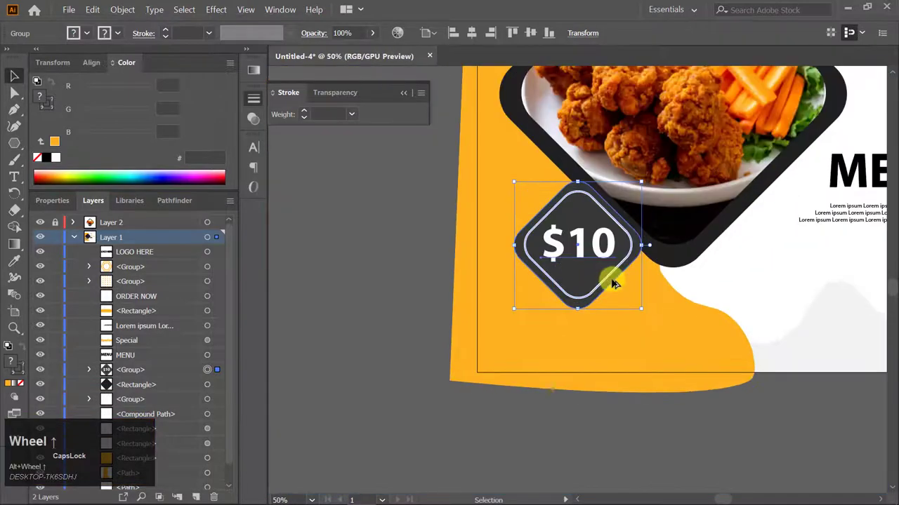
Step: Scroll to the top-left orange area and deselect everything before drawing the white line
{"action": "scroll", "scroll_direction": "down", "scroll_amount": 3}
{"action": "scroll", "scroll_direction": "up", "scroll_amount": 3}
{"action": "scroll", "scroll_direction": "down", "scroll_amount": 3}
{"action": "scroll", "scroll_direction": "down", "scroll_amount": 3}
{"action": "left_click", "coordinate": [801, 371]}
{"action": "scroll", "scroll_direction": "up", "scroll_amount": 3}
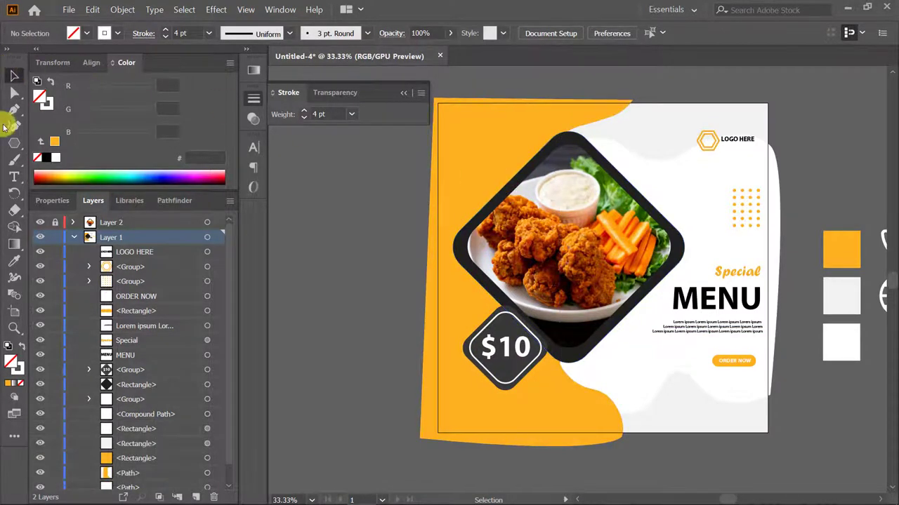
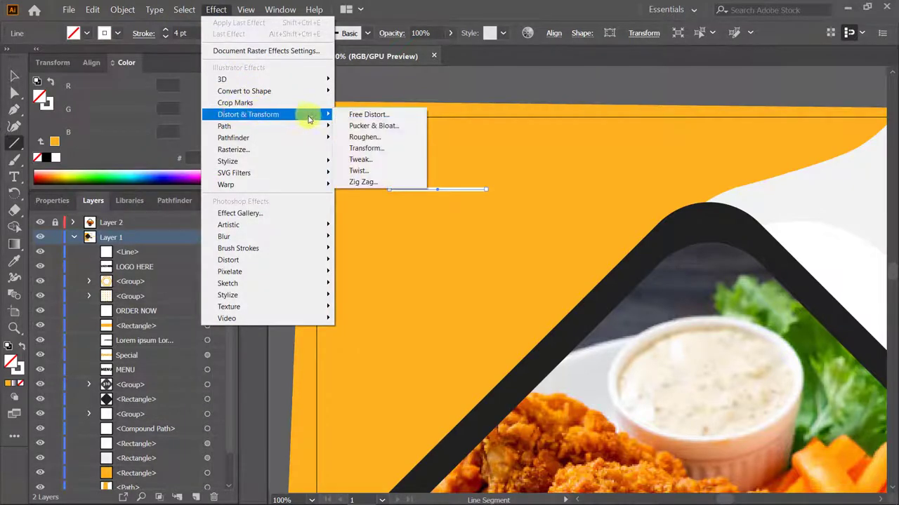
Step: Apply the Zig Zag distort settings to the white line and reselect the resulting wave
{"action": "left_click_drag", "start_coordinate": [573, 348], "coordinate": [480, 193]}
{"action": "scroll", "scroll_direction": "down", "scroll_amount": 3}
{"action": "scroll", "scroll_direction": "down", "scroll_amount": 3}
{"action": "scroll", "scroll_direction": "up", "scroll_amount": 3}
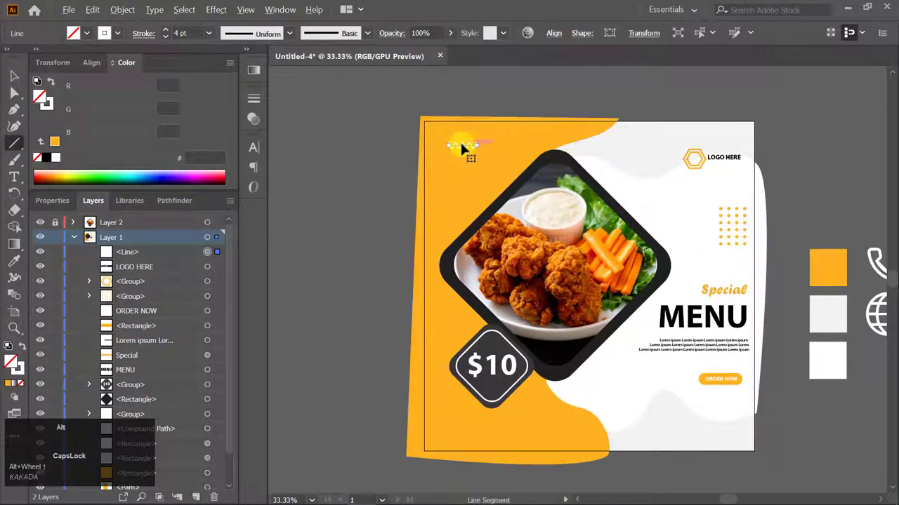
{"action": "key", "text": "v"}
{"action": "left_click", "coordinate": [510, 195]}
{"action": "key", "text": "v"}
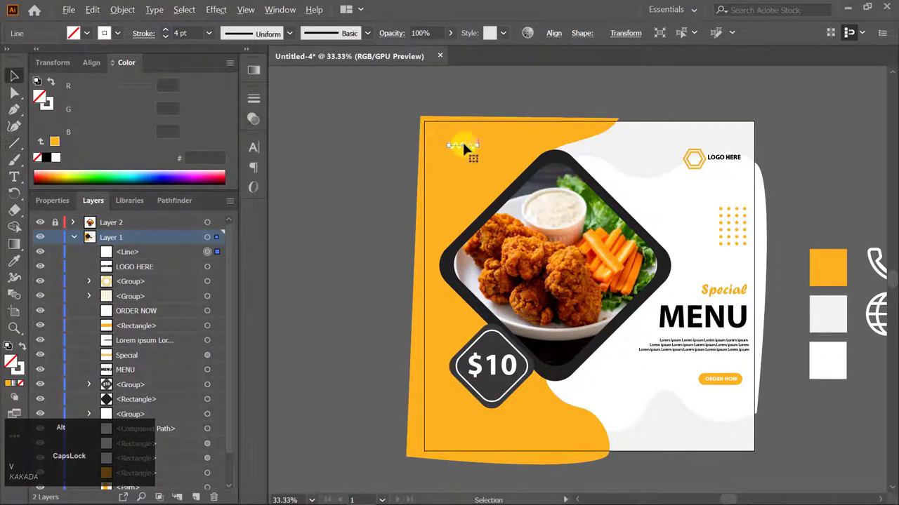
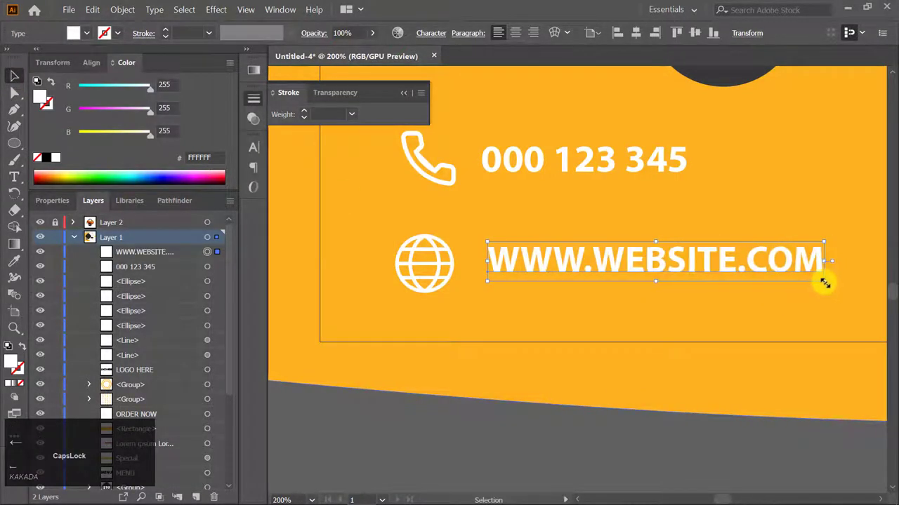
{"action": "scroll", "scroll_direction": "down", "scroll_amount": 3}
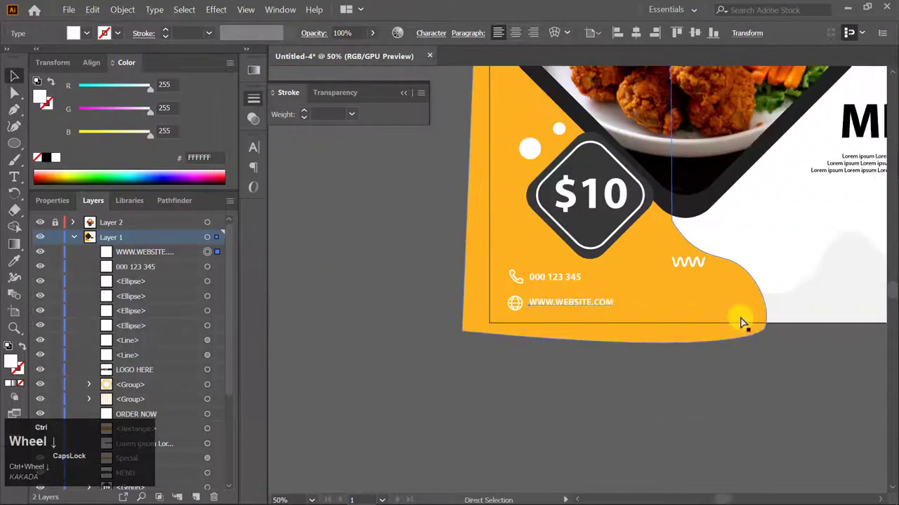
{"action": "scroll", "scroll_direction": "down", "scroll_amount": 3}
{"action": "scroll", "scroll_direction": "up", "scroll_amount": 3}
{"action": "left_click", "coordinate": [855, 366]}
{"action": "scroll", "scroll_direction": "up", "scroll_amount": 3}
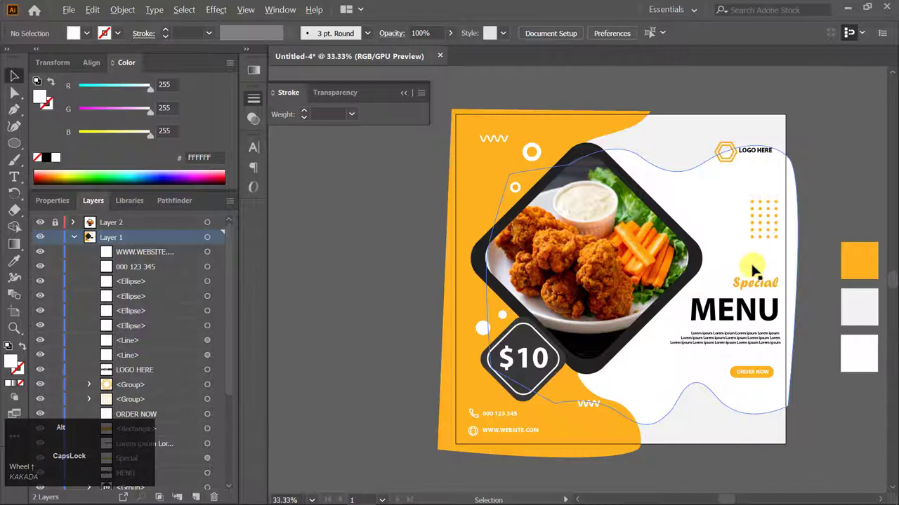
Step: Select the dot pattern behind the wave and bring it to the front via Arrange
{"action": "left_click", "coordinate": [540, 160]}
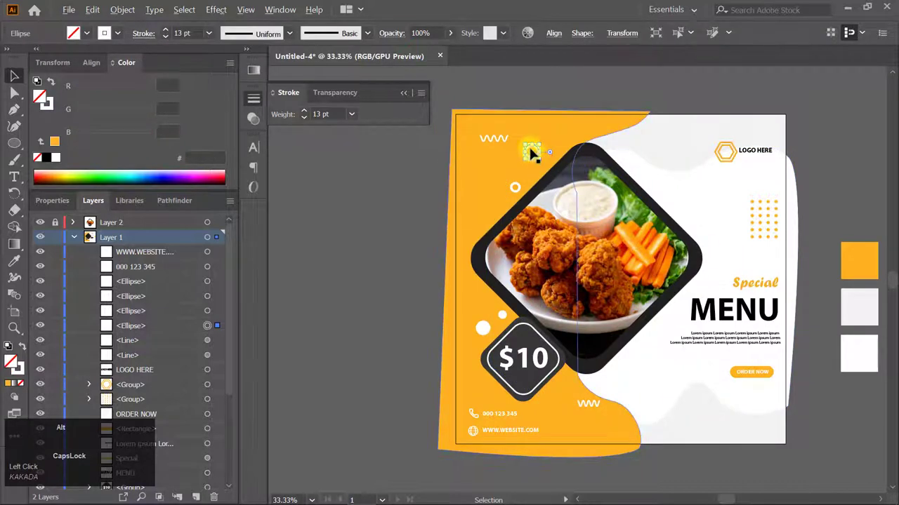
{"action": "left_click_drag", "start_coordinate": [536, 156], "coordinate": [697, 206]}
{"action": "right_click", "coordinate": [697, 207]}
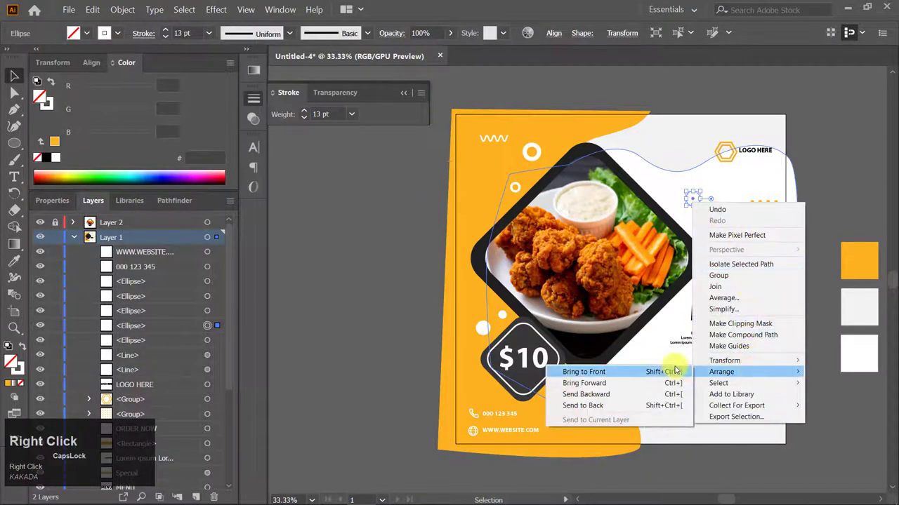
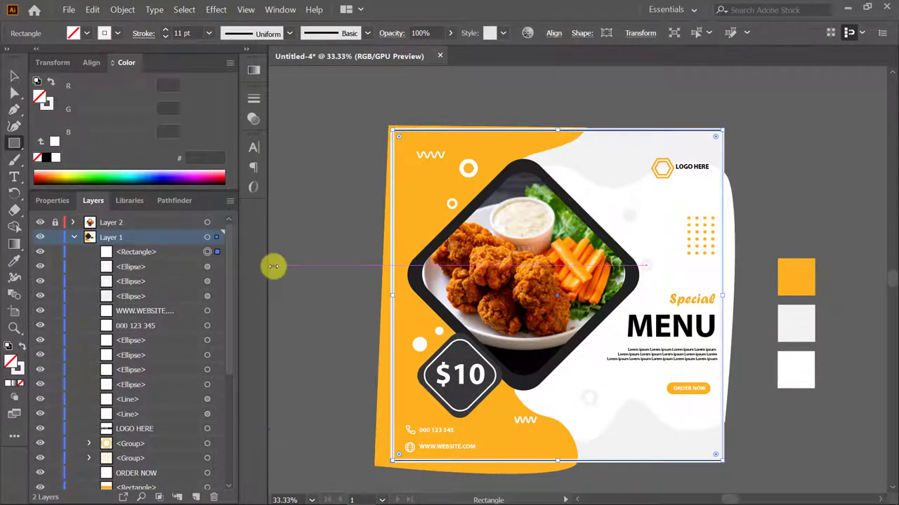
Step: Size the rectangle to 1080 × 1084 px to match the artboard for the clipping mask
{"action": "left_click", "coordinate": [286, 271]}
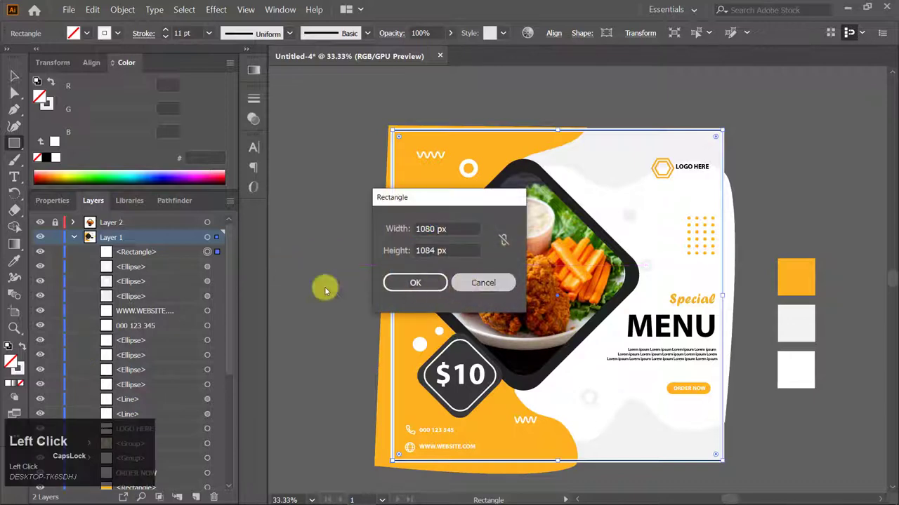
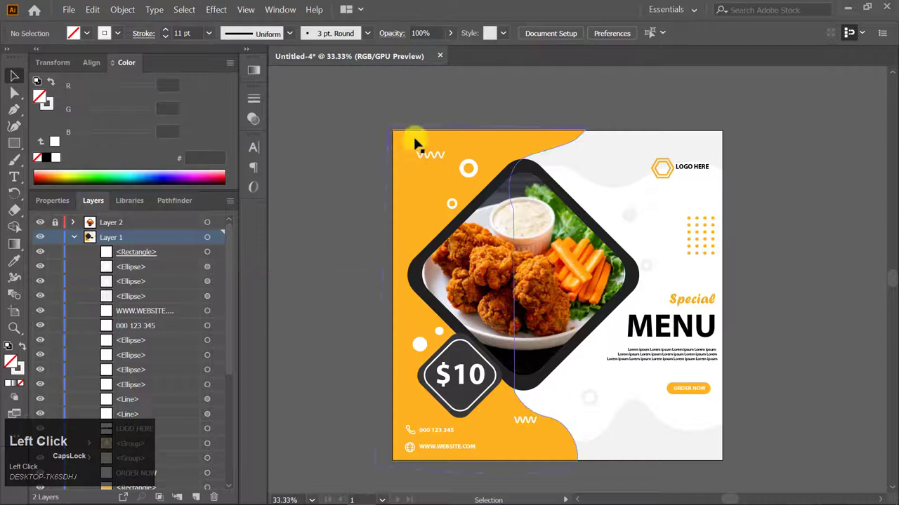
{"action": "scroll", "scroll_direction": "up", "scroll_amount": 3}
{"action": "scroll", "scroll_direction": "down", "scroll_amount": 3}
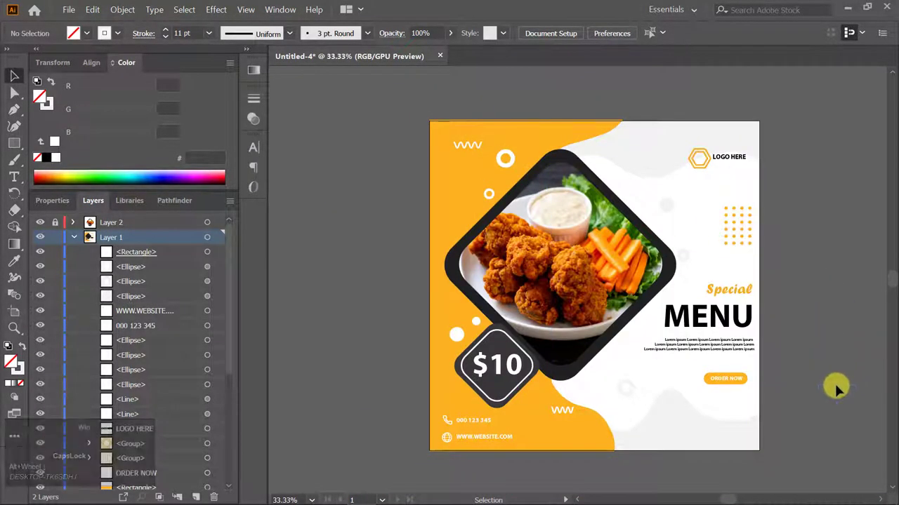